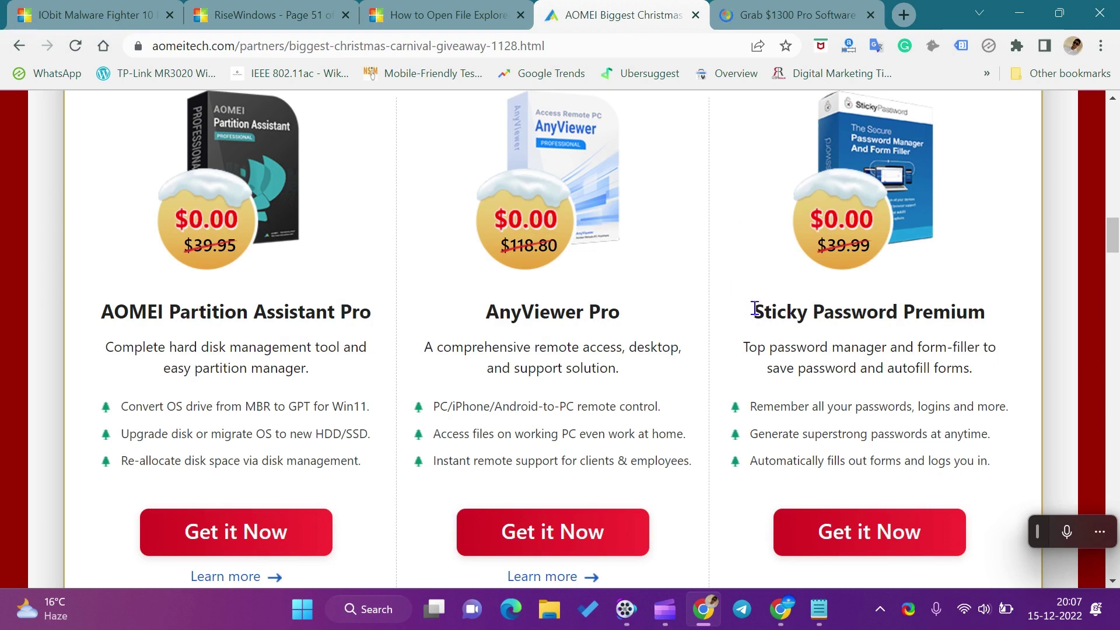
Highlight the Sticky Password Premium title and its feature description on the AOMEI giveaway page.
left_click(821, 304)
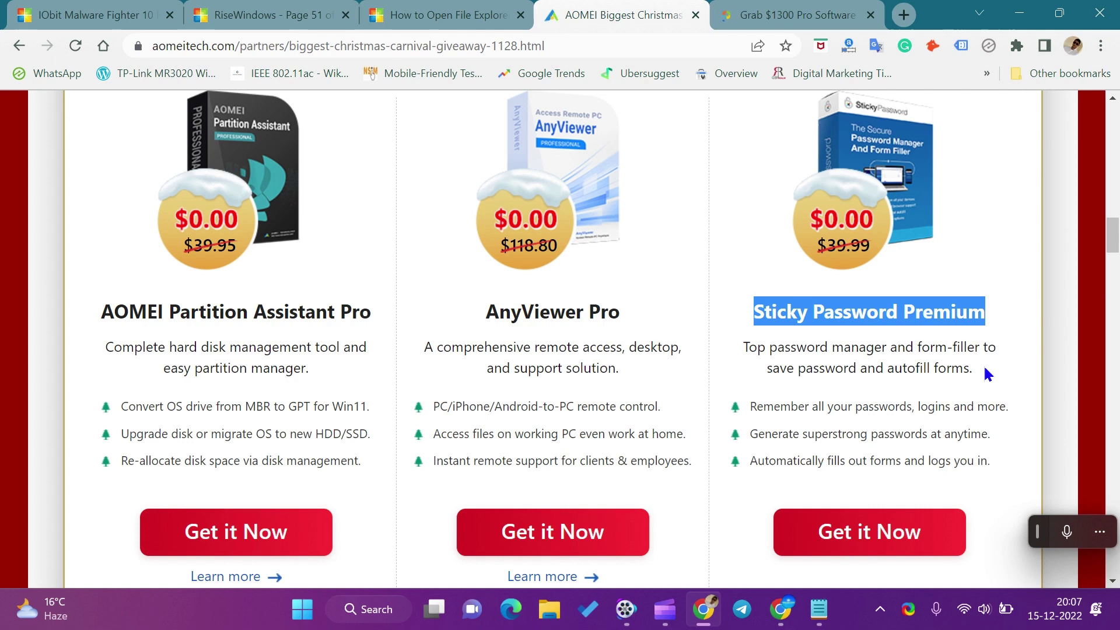
left_click(779, 370)
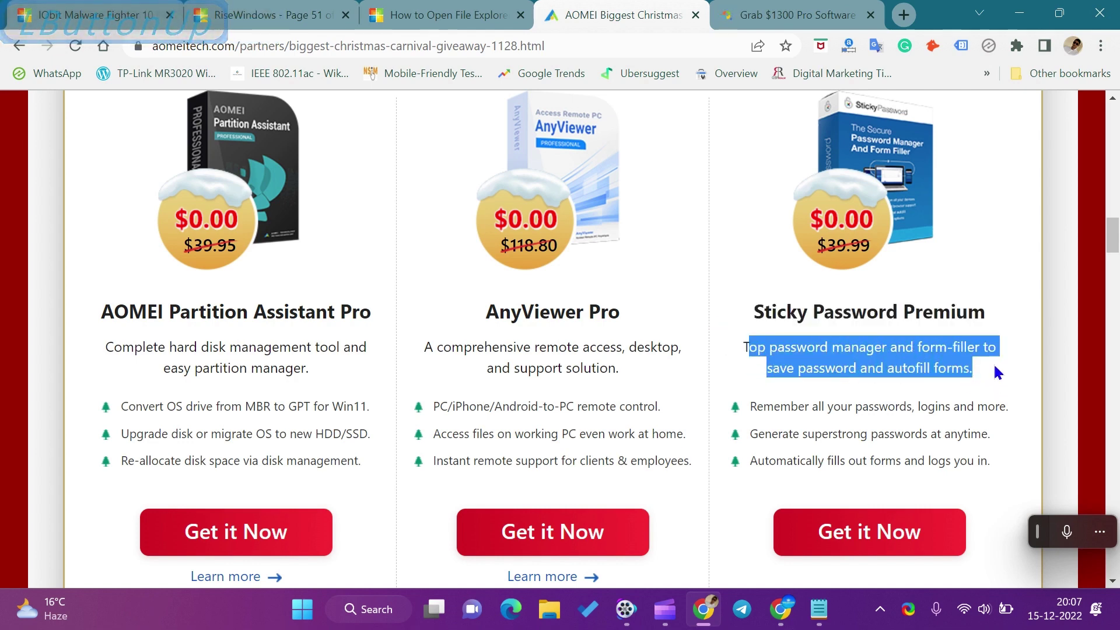
left_click(755, 402)
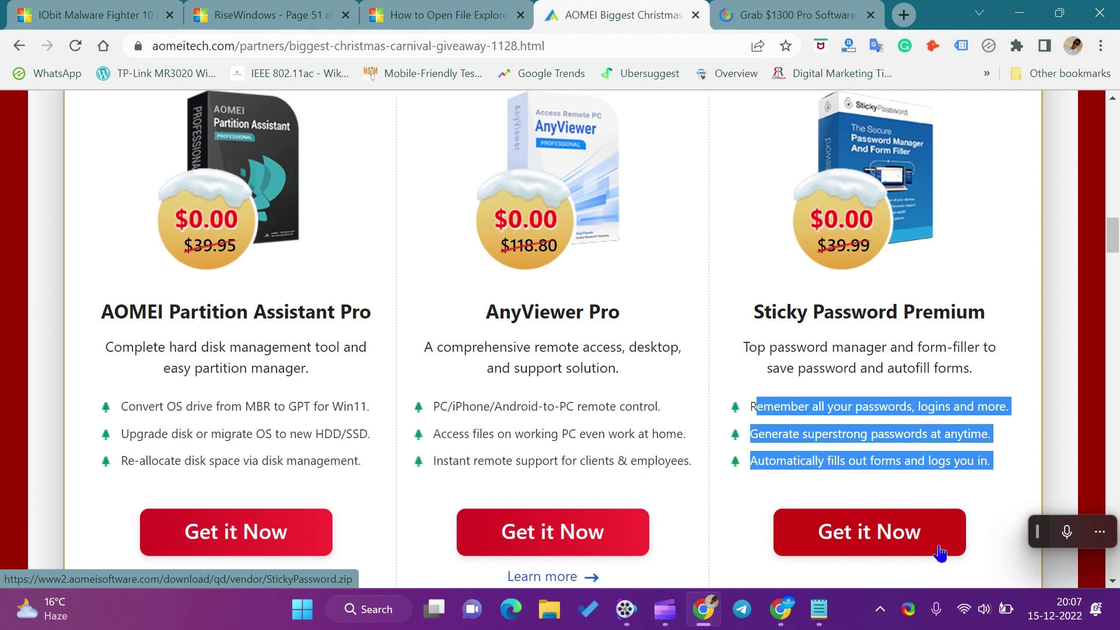
Get Sticky Password Premium free via Get it Now, downloading StickyPassword.zip, and close the page.
left_click(844, 303)
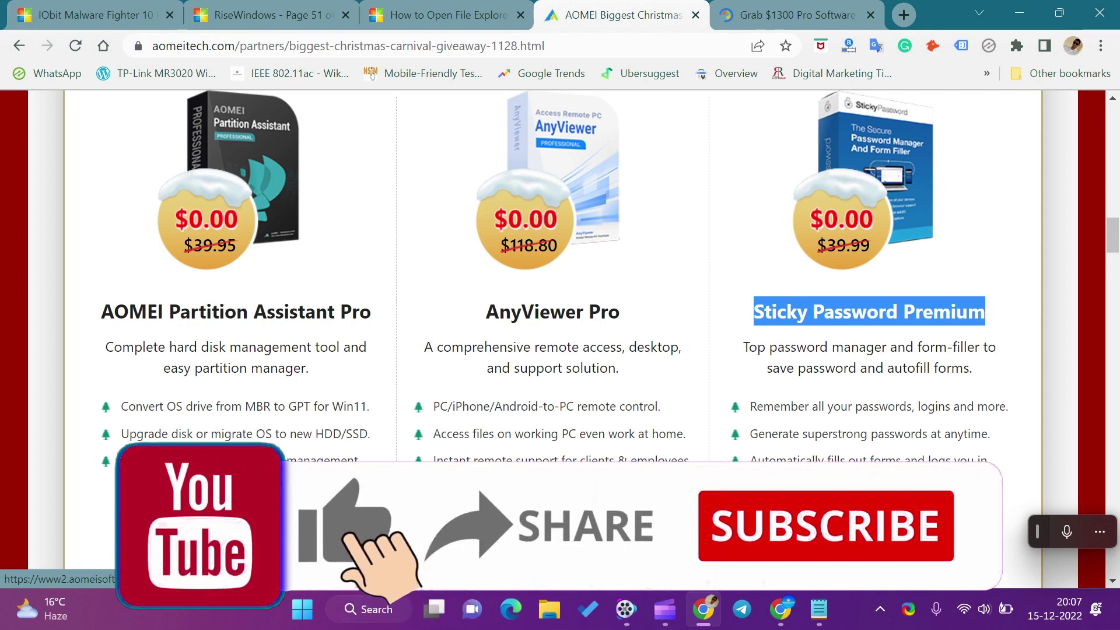
left_click(1017, 15)
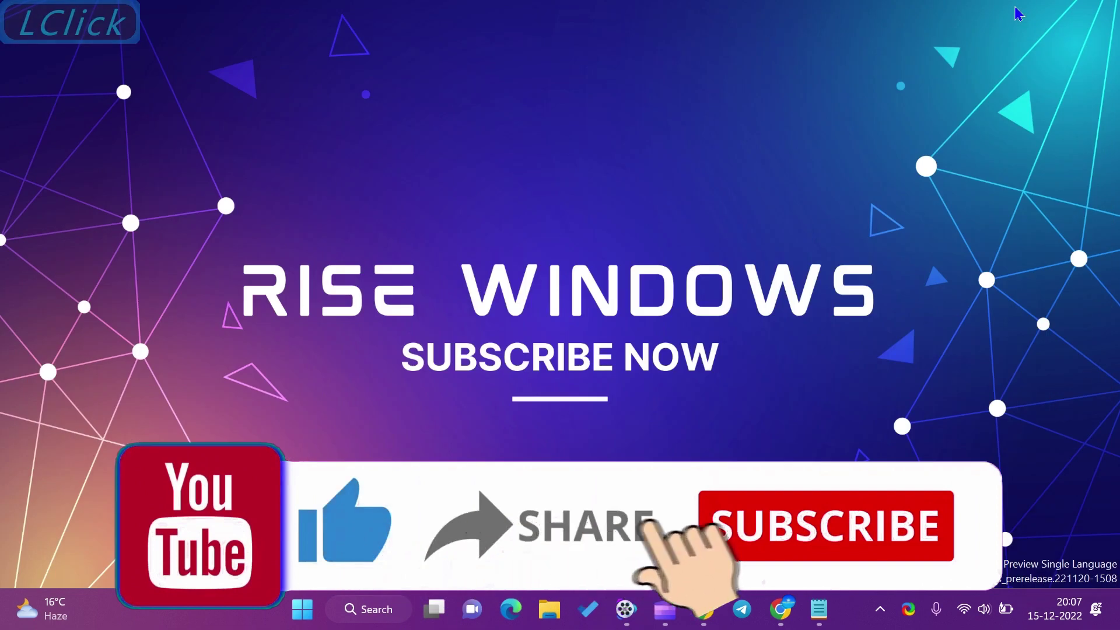